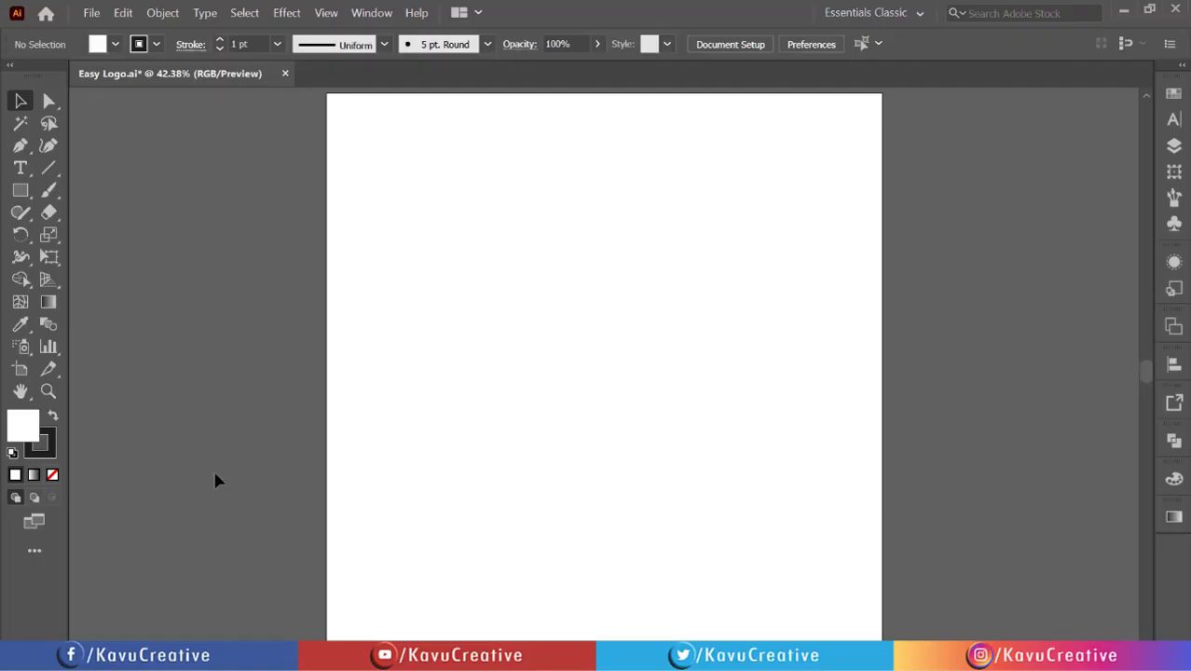
# Draw a 200 px circle with no fill using the Ellipse Tool near the top of the artboard
pyautogui.click(63, 472)
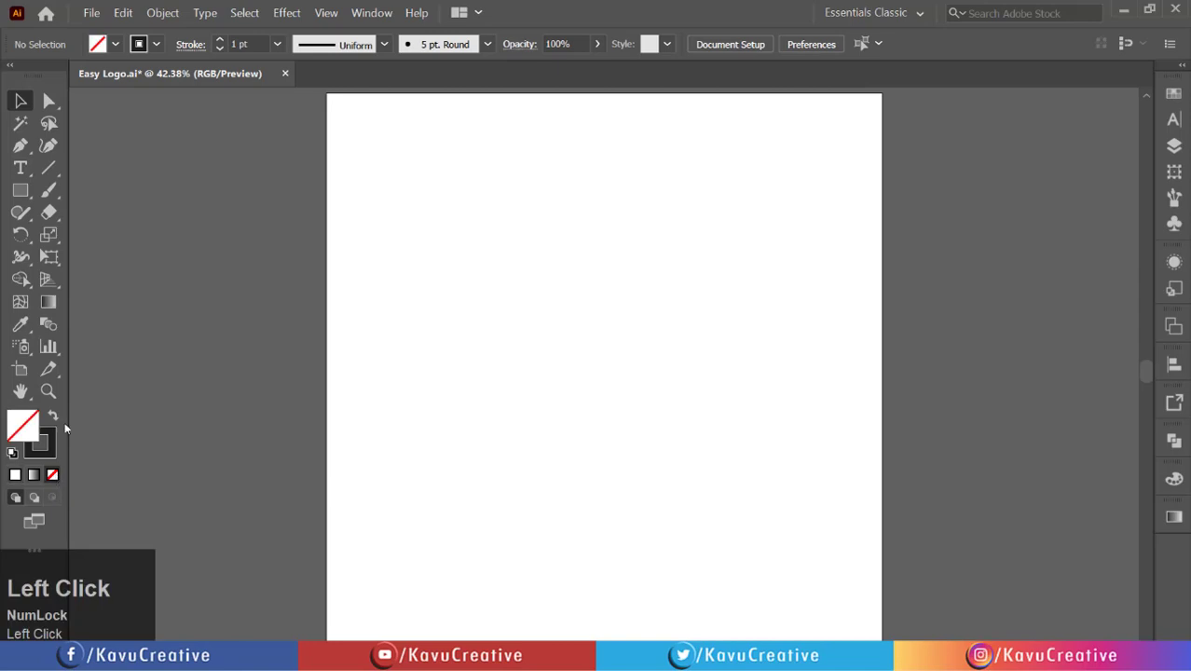
pyautogui.rightClick(30, 192)
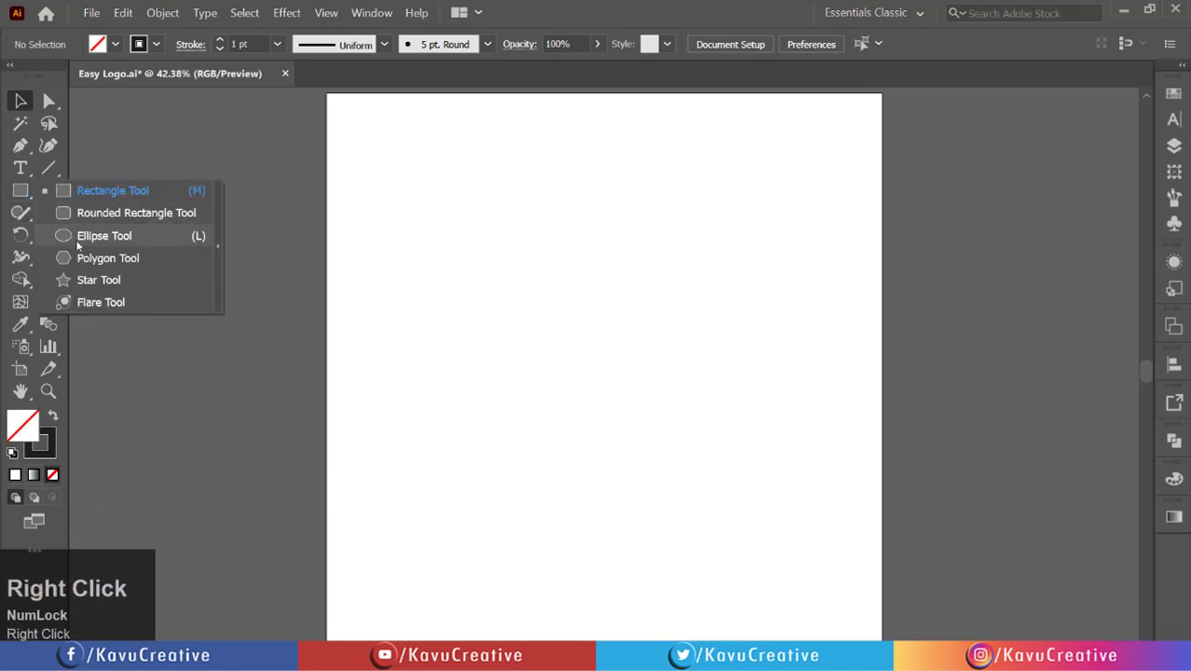
pyautogui.click(84, 240)
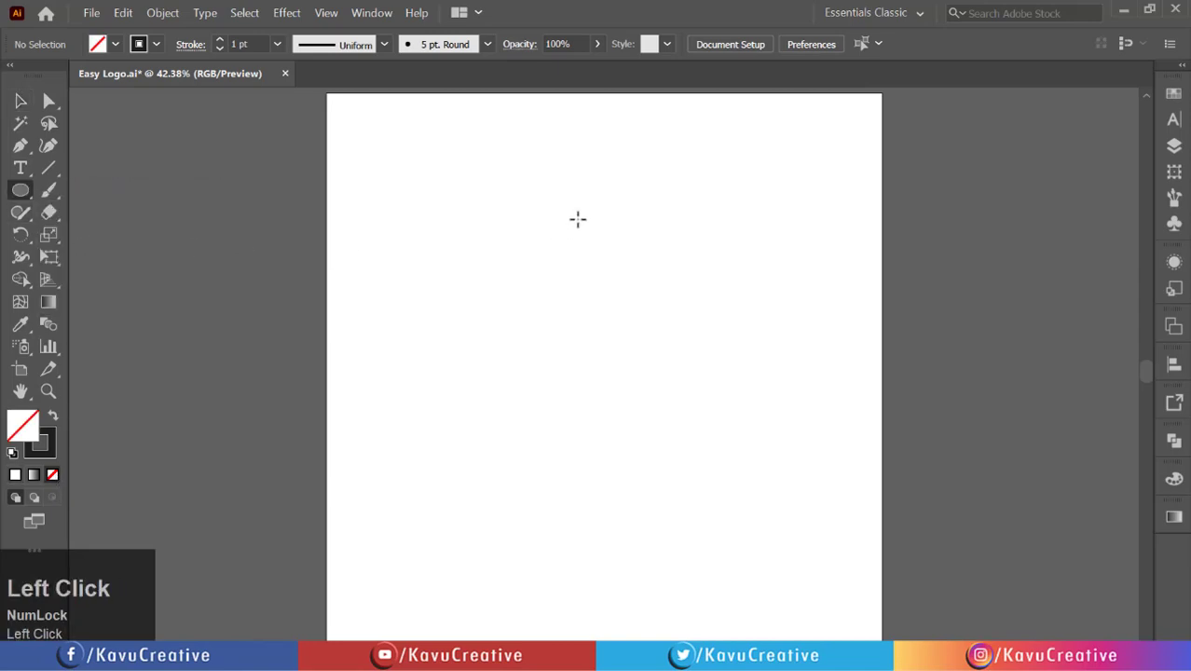
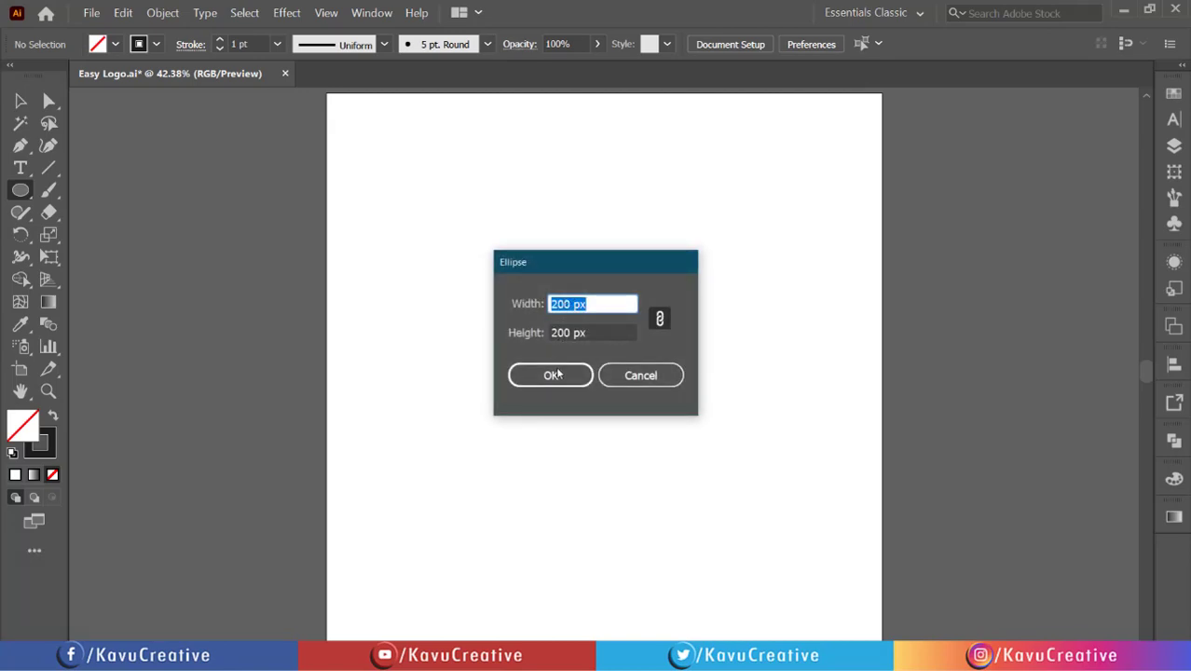
pyautogui.click(557, 378)
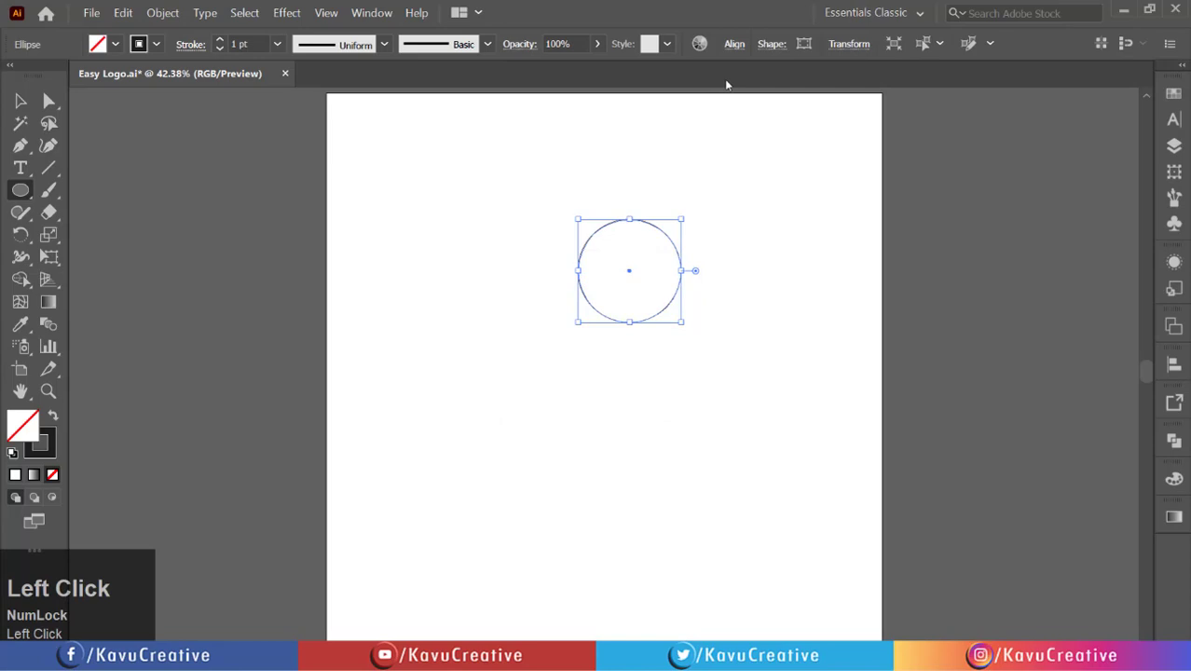
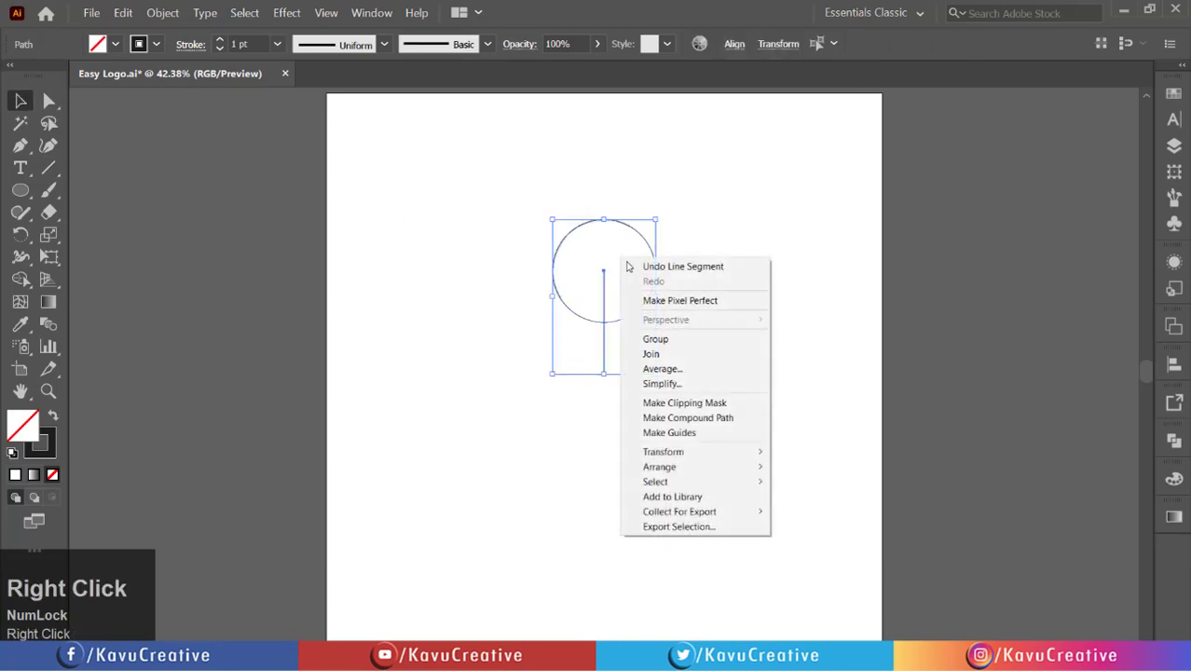
# Group the circle with the vertical line drawn down from its centre
pyautogui.click(668, 339)
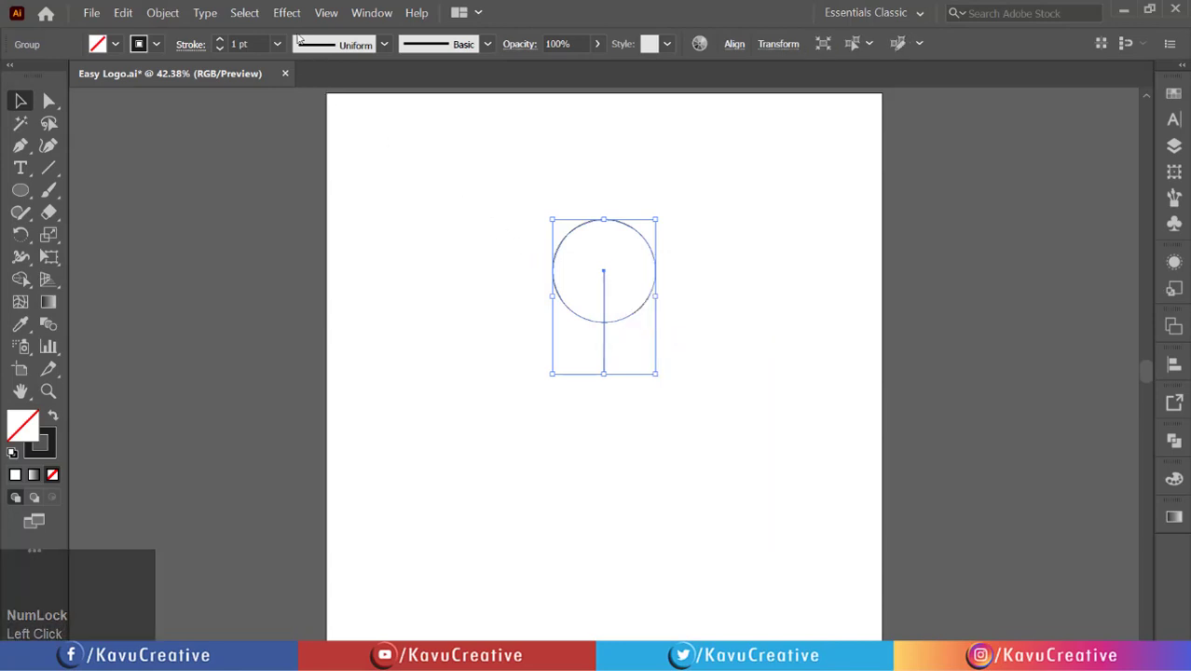
# Apply a Transform effect rotating the group 45° with 7 copies and preview the eight-circle ring
pyautogui.doubleClick(295, 17)
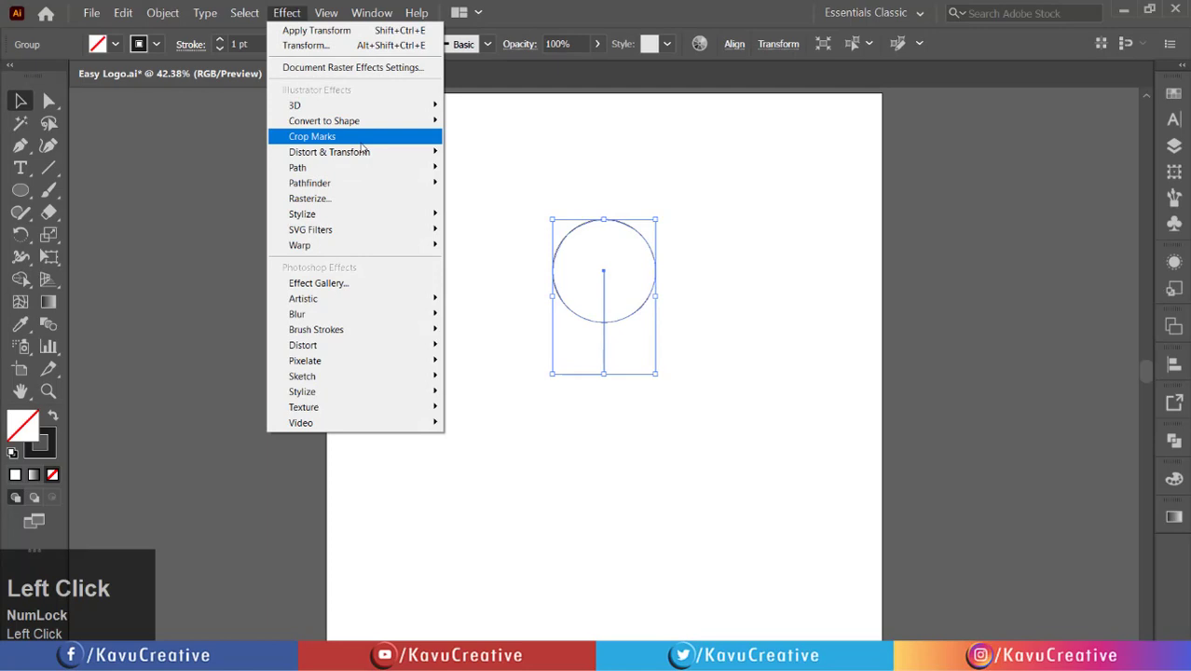
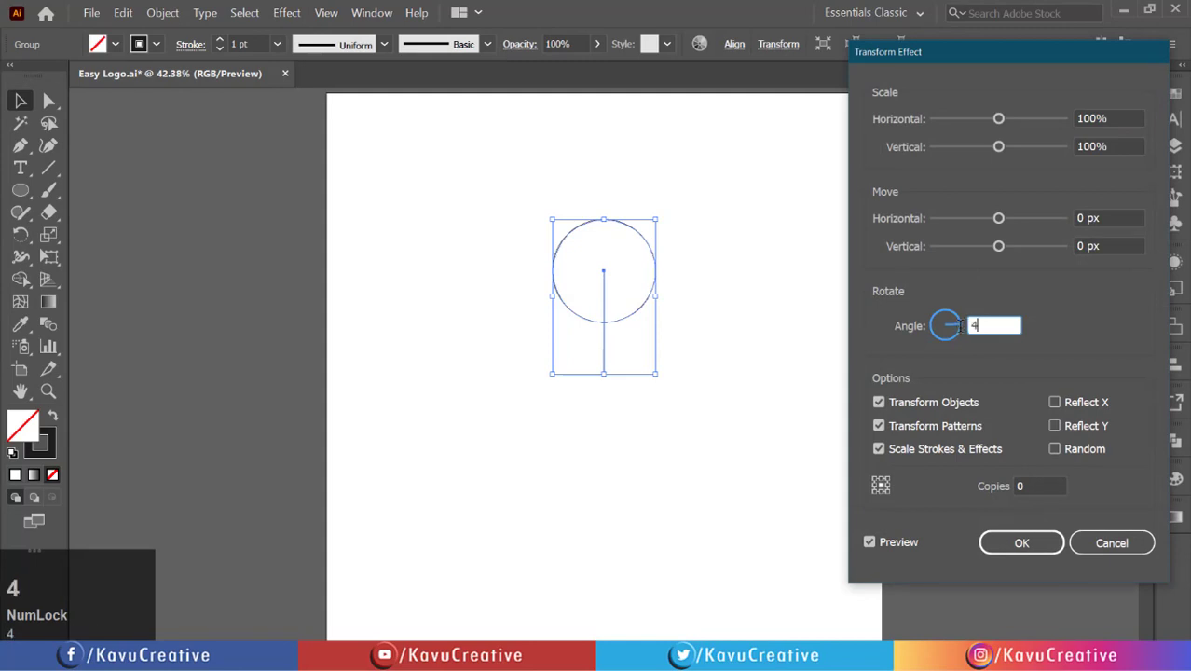
pyautogui.press('5')
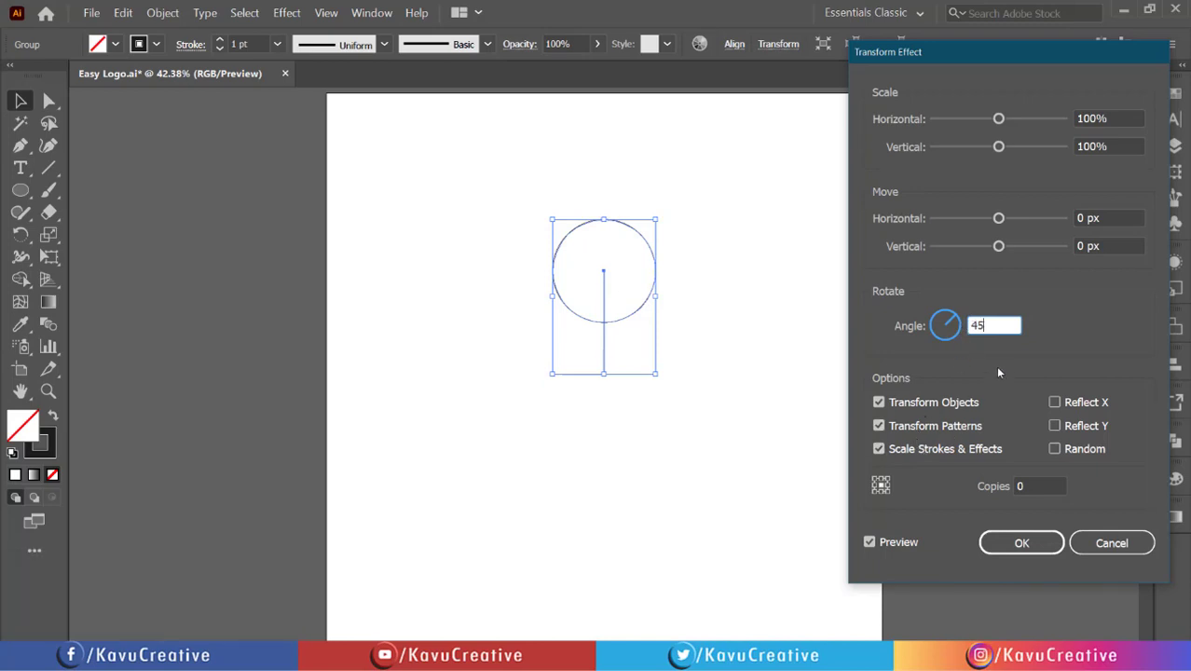
pyautogui.click(888, 490)
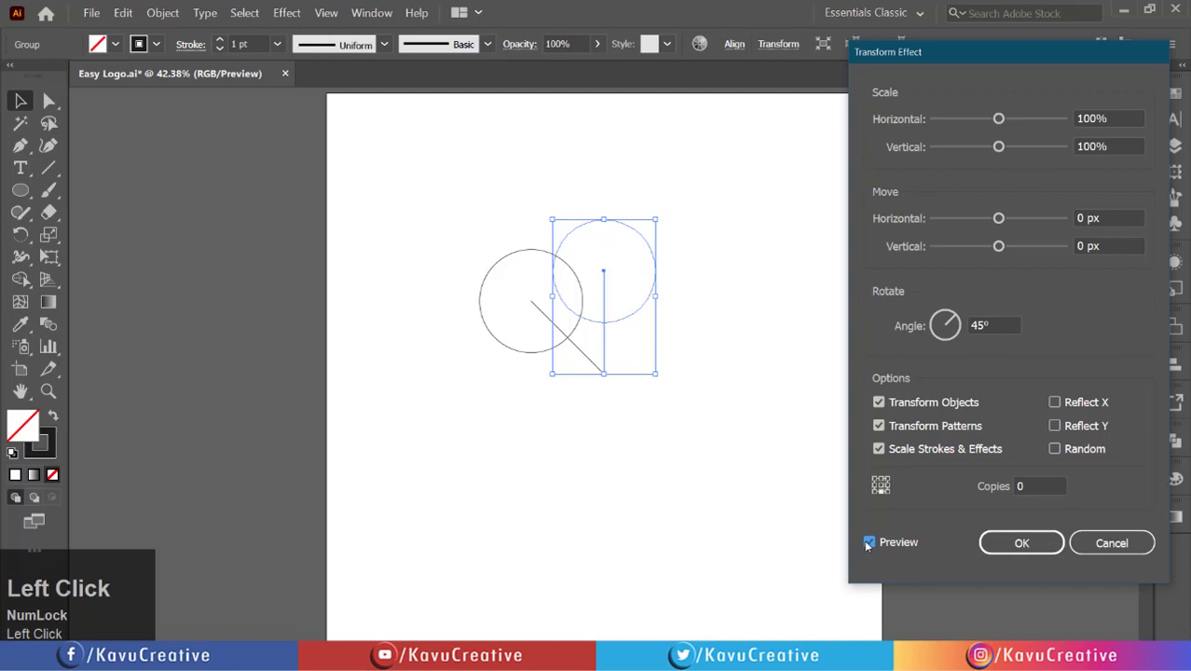
pyautogui.scroll(3)
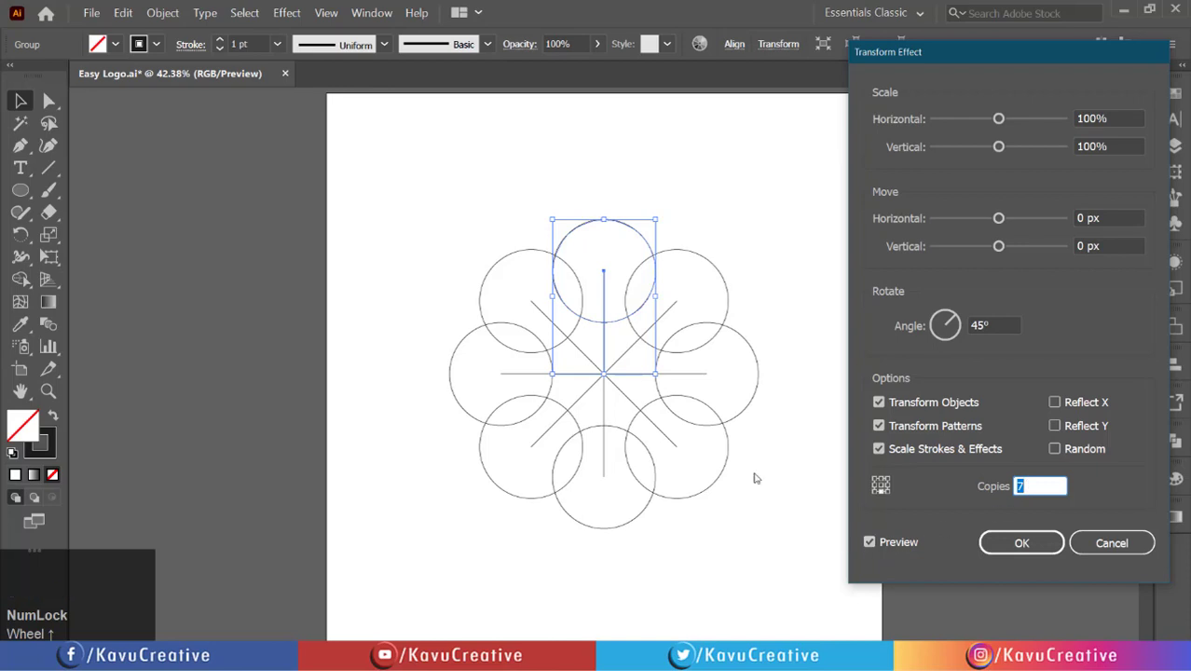
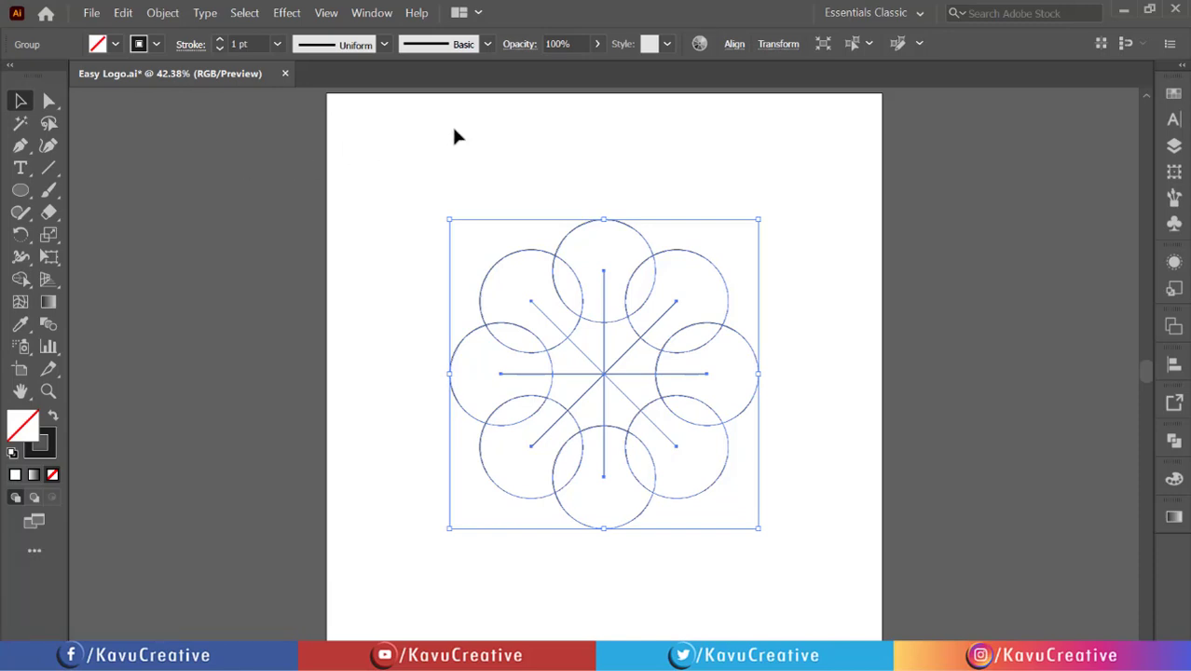
# Expand the Transform effect into real circles and ungroup them into separate paths
pyautogui.rightClick(487, 223)
pyautogui.click(512, 339)
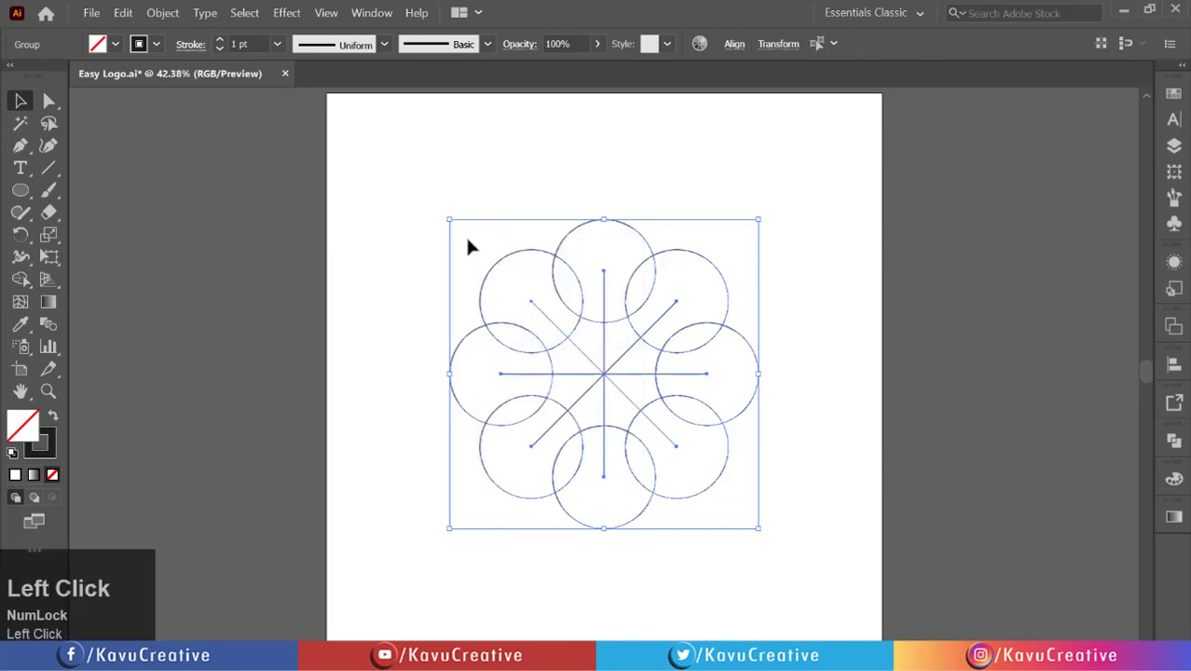
pyautogui.rightClick(479, 233)
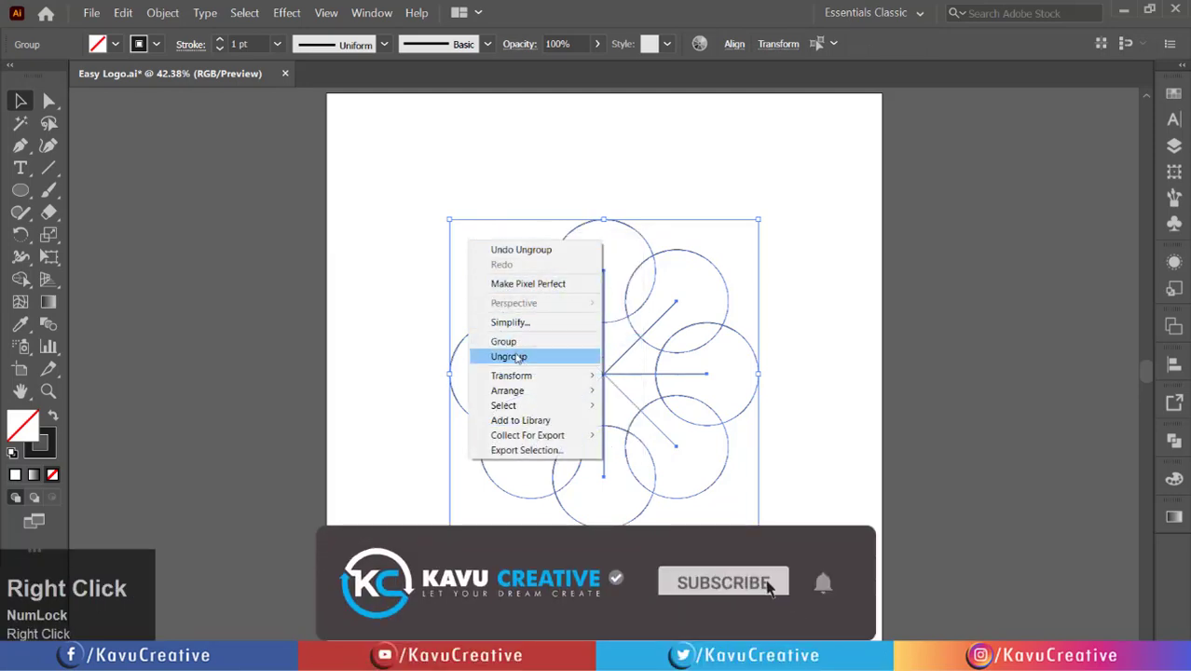
pyautogui.click(523, 352)
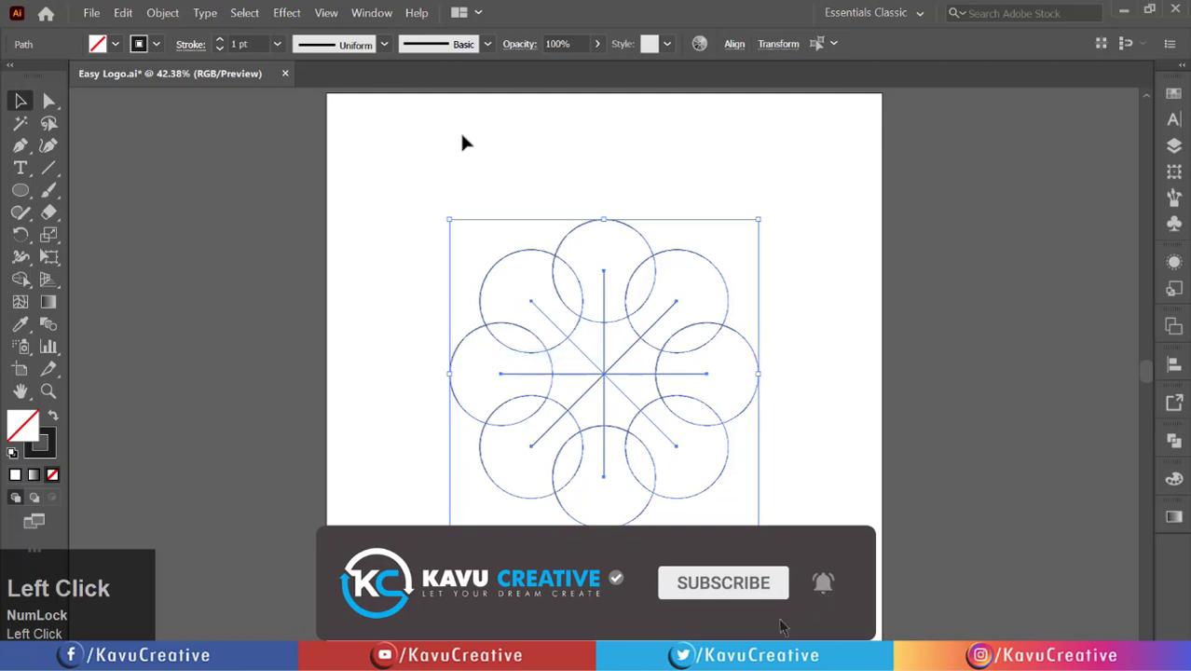
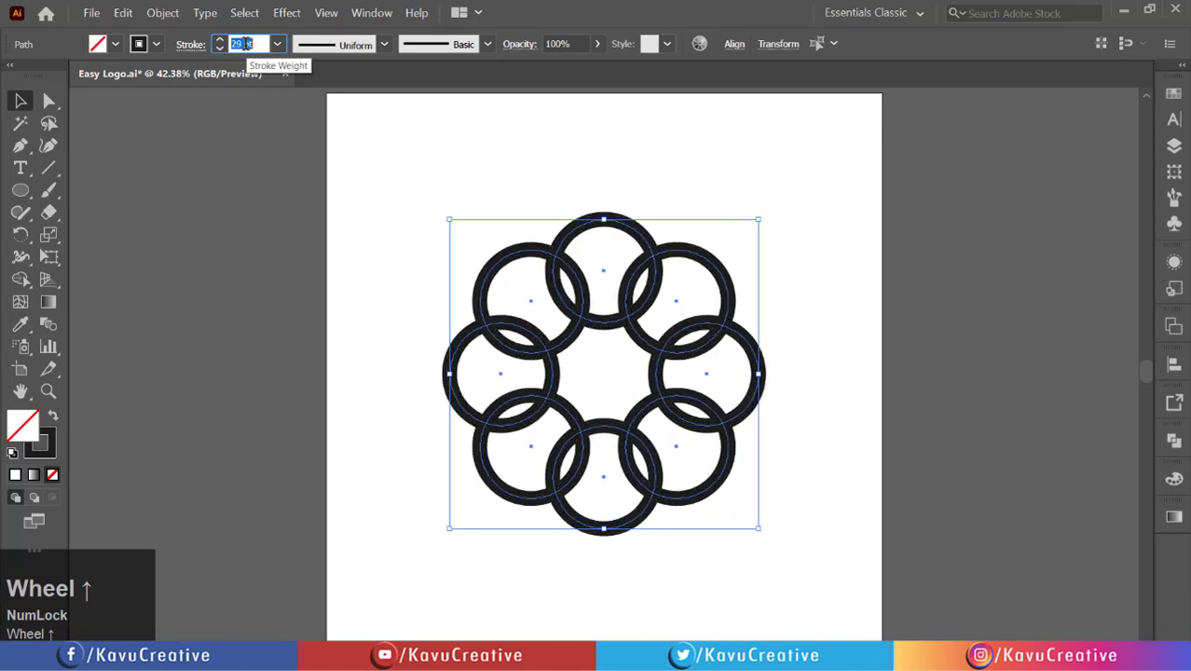
# Expand the thick ring strokes into solid filled shapes and deselect them
pyautogui.doubleClick(161, 7)
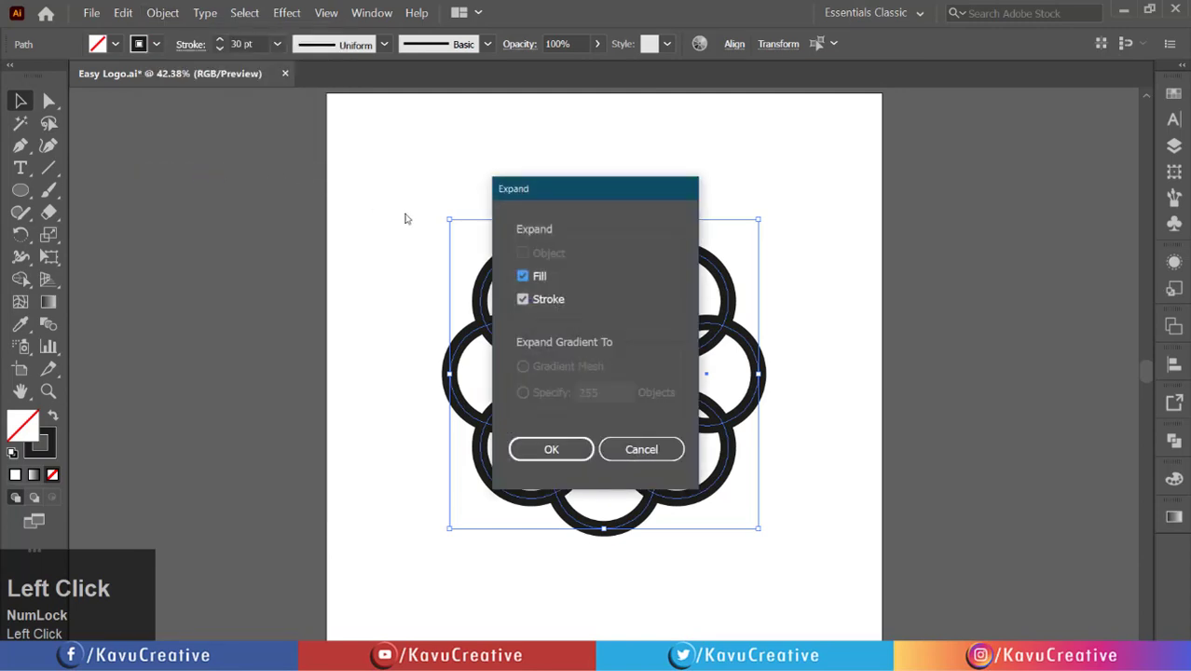
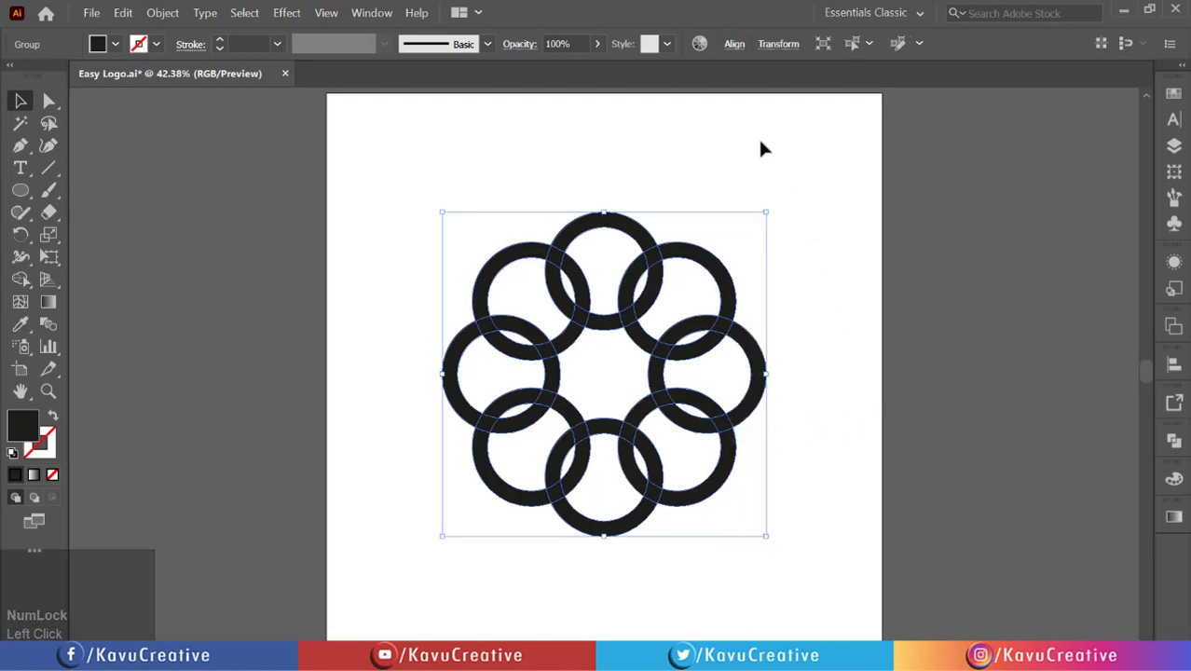
pyautogui.click(732, 46)
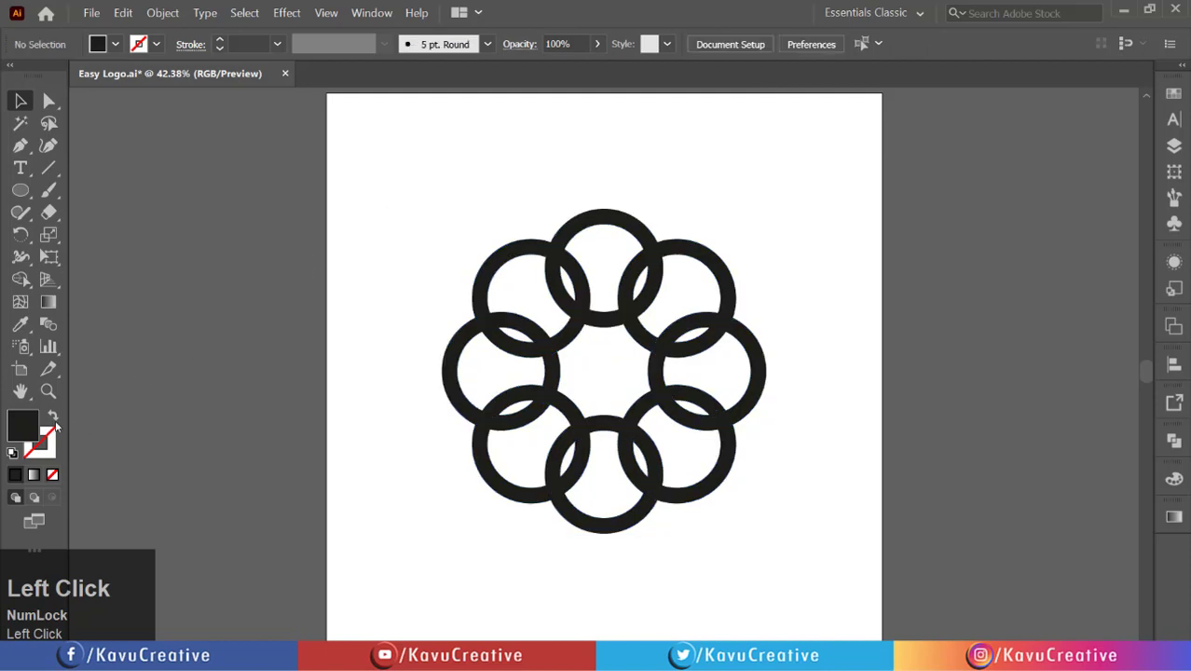
# Swap fill and stroke, then start a 400 × 400 px circle with the Ellipse Tool
pyautogui.click(58, 425)
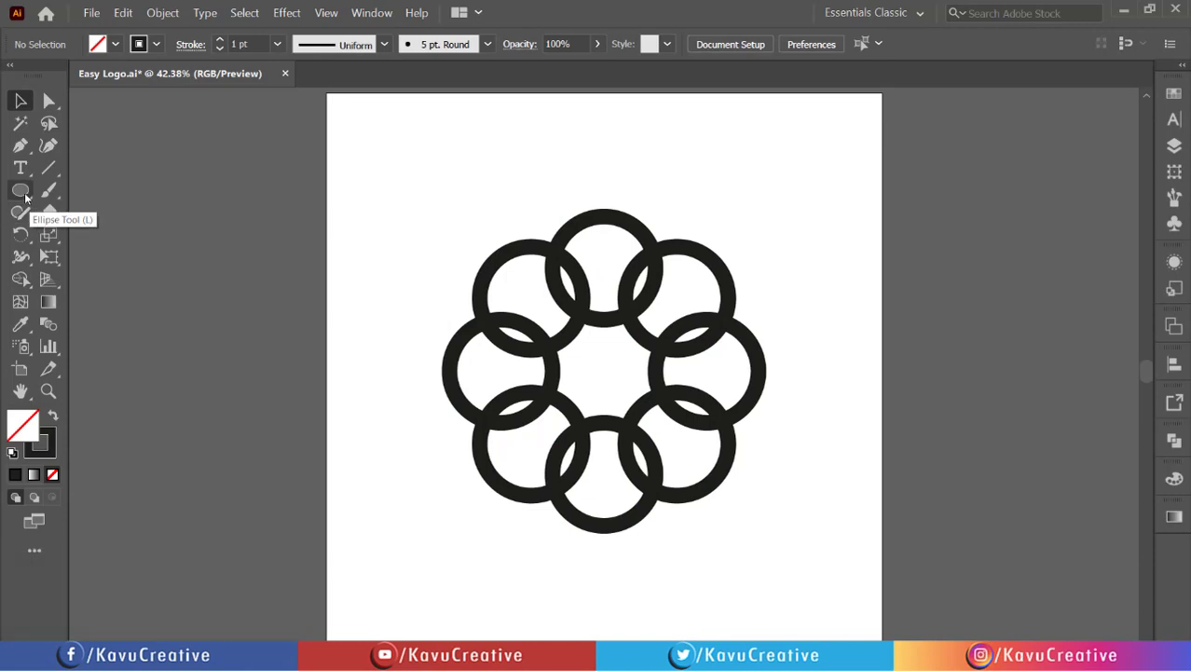
pyautogui.rightClick(32, 192)
pyautogui.doubleClick(93, 235)
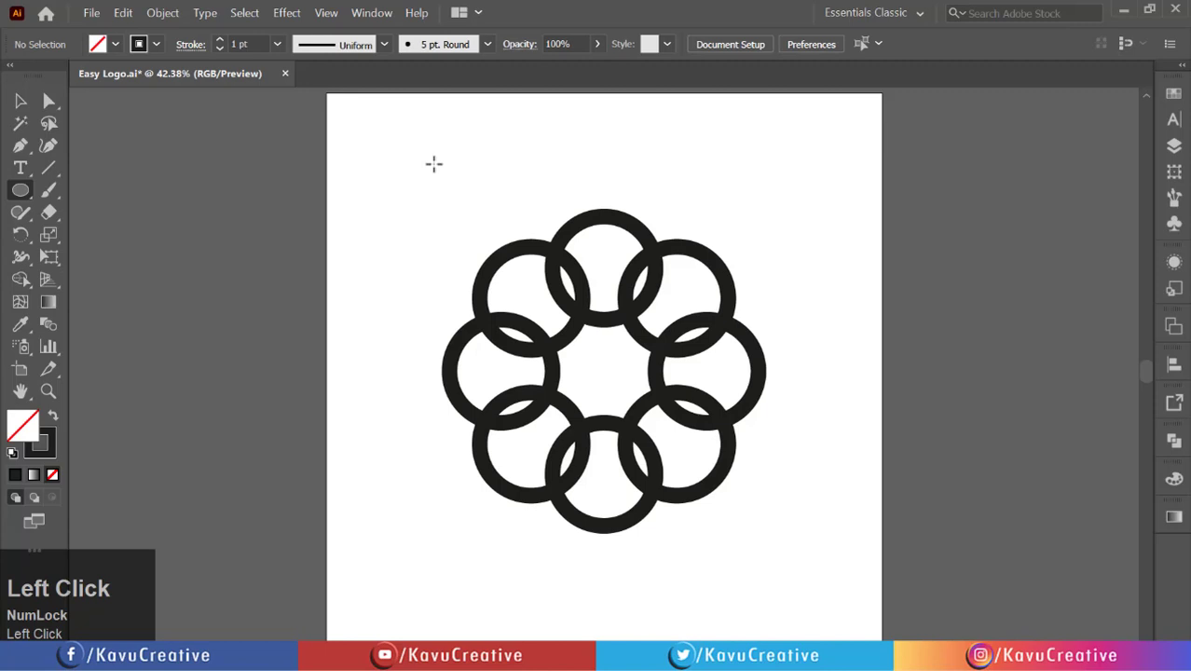
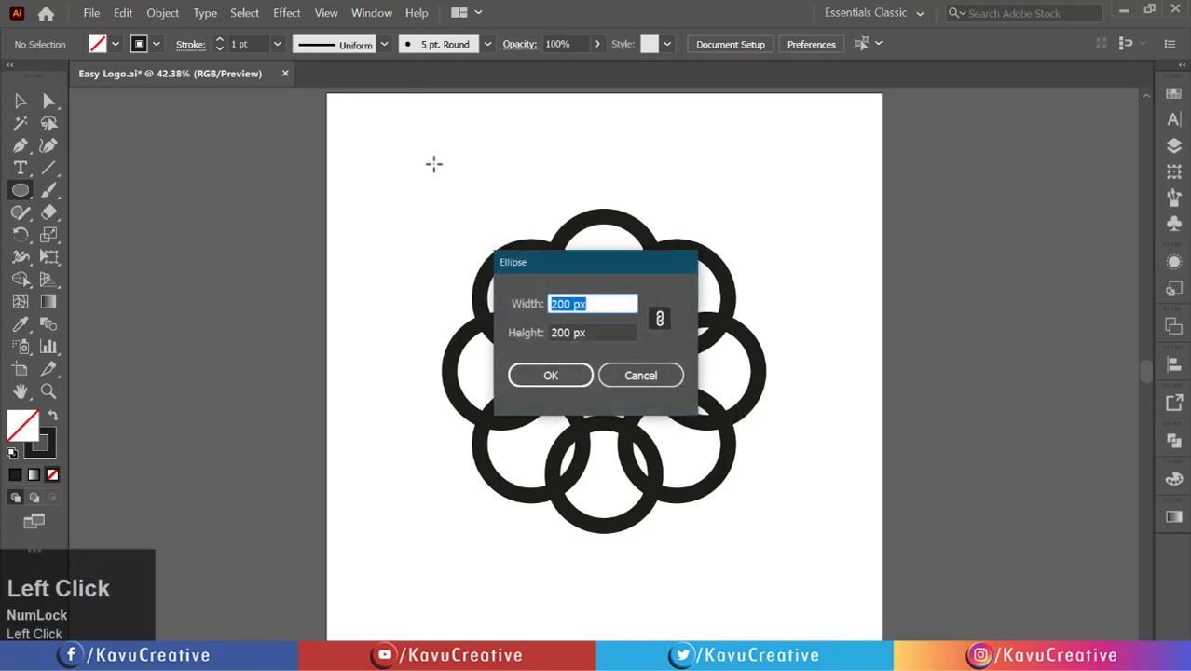
pyautogui.write('400')
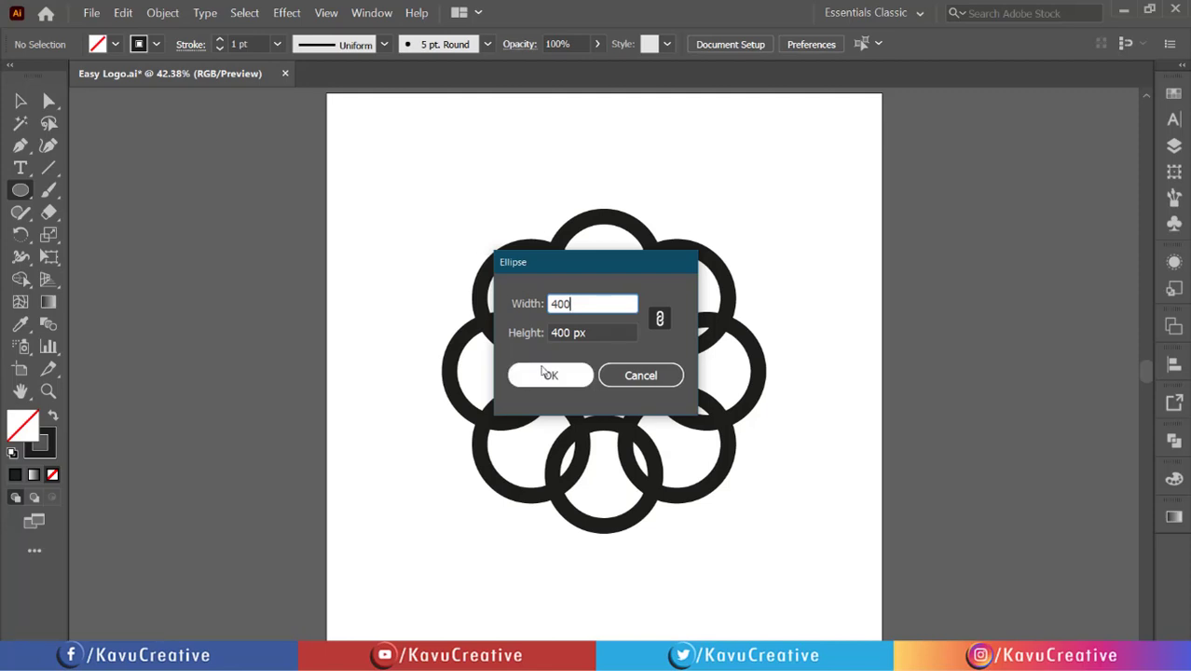
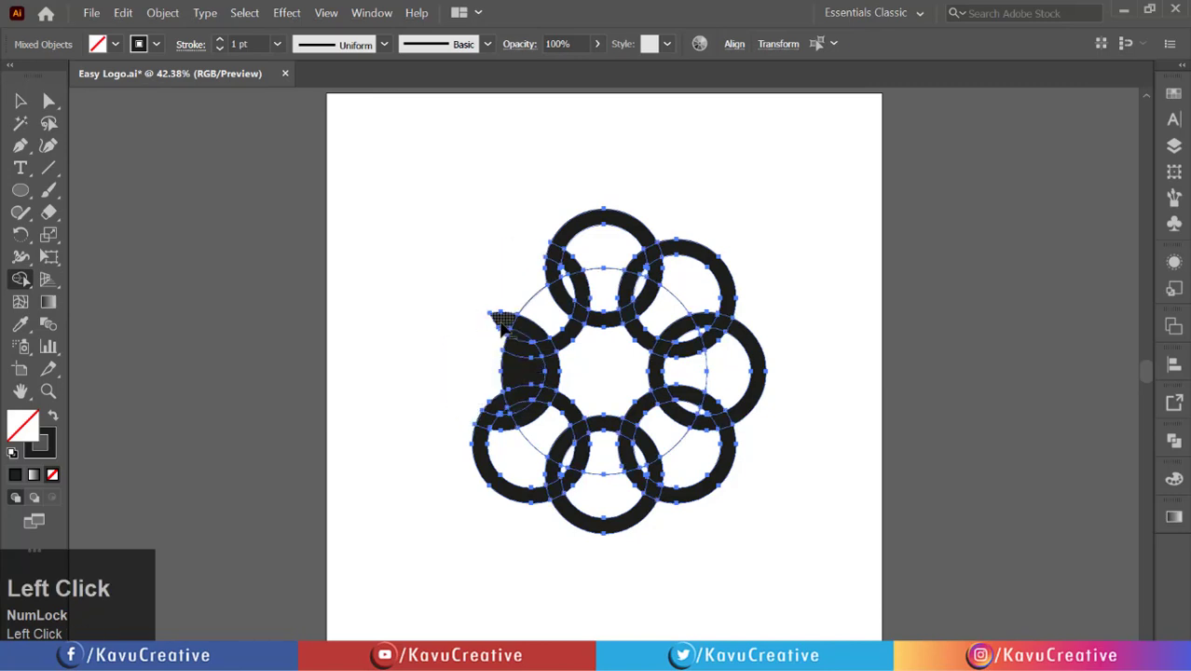
# Remove the ring pieces outside the 400 px circle with the Shape Builder Tool
pyautogui.press('ctrl+z')
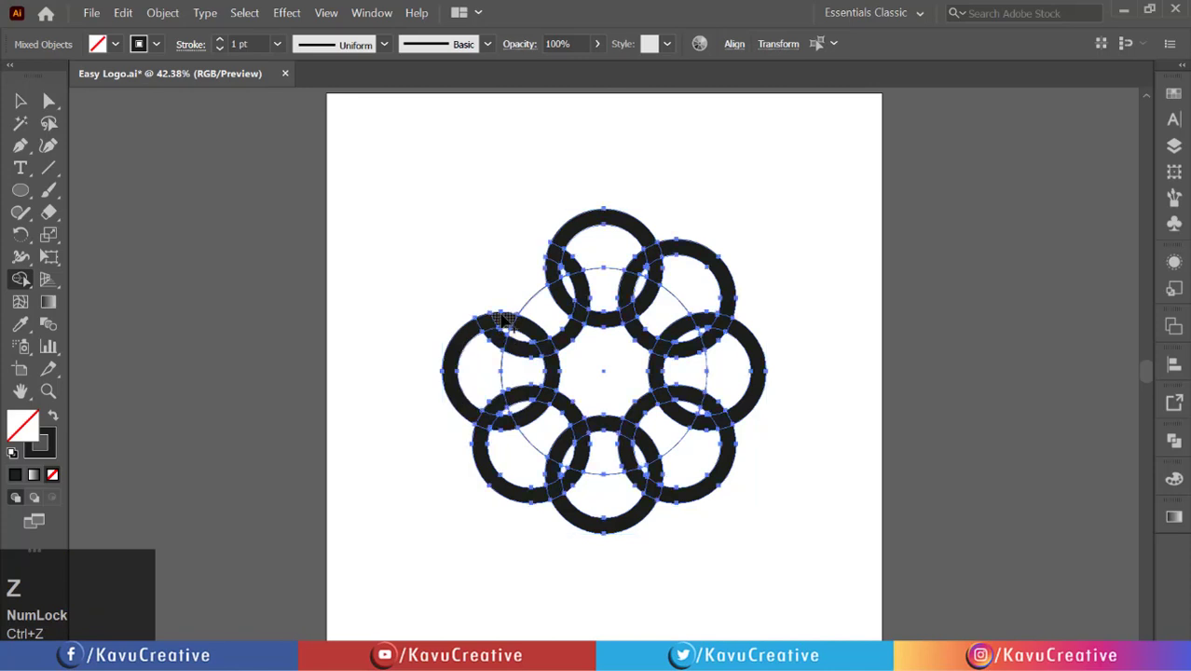
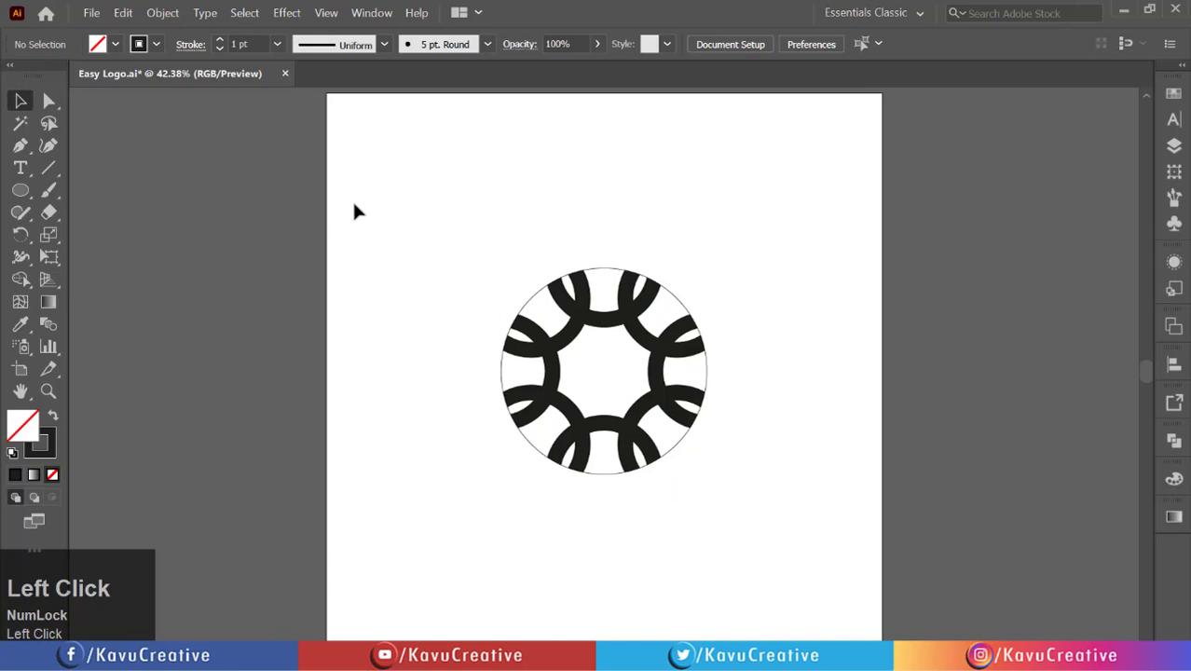
pyautogui.scroll(3)
# Delete the outer 400 px trimming circle, leaving only the dark arcs
pyautogui.click(715, 366)
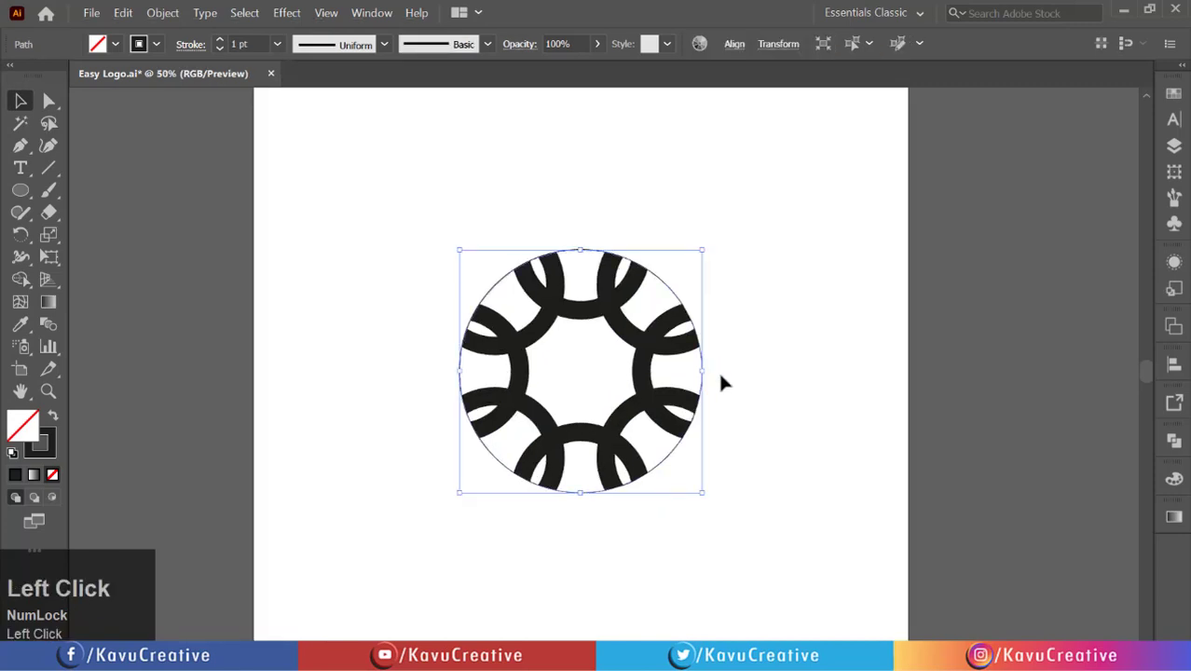
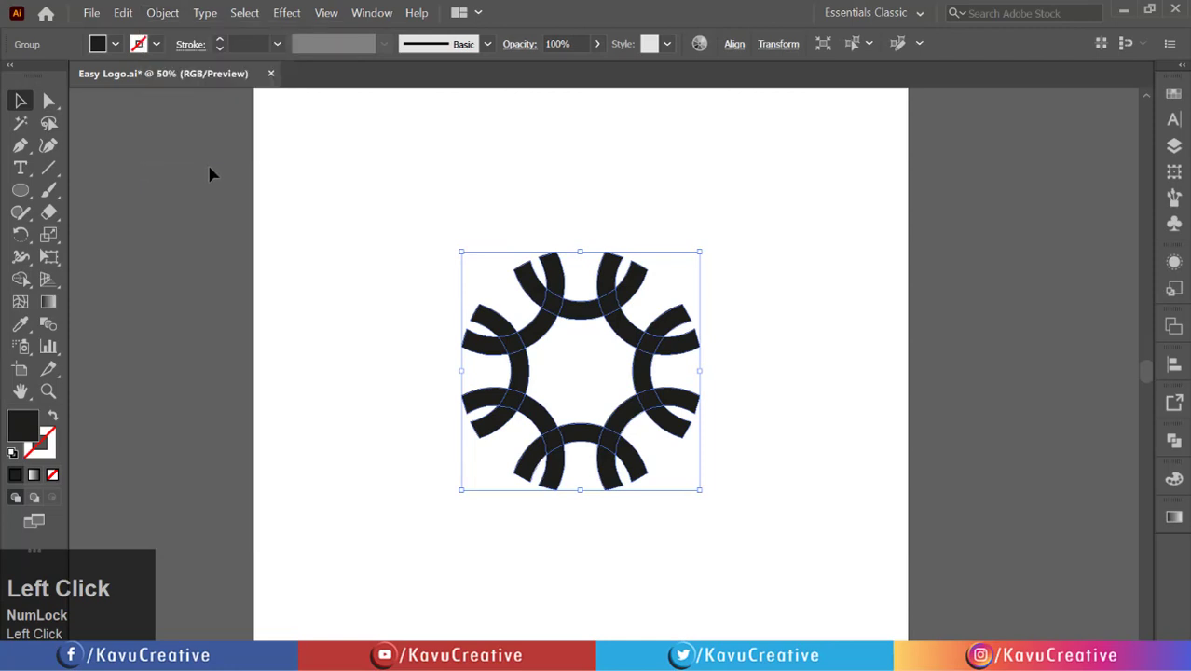
pyautogui.click(365, 139)
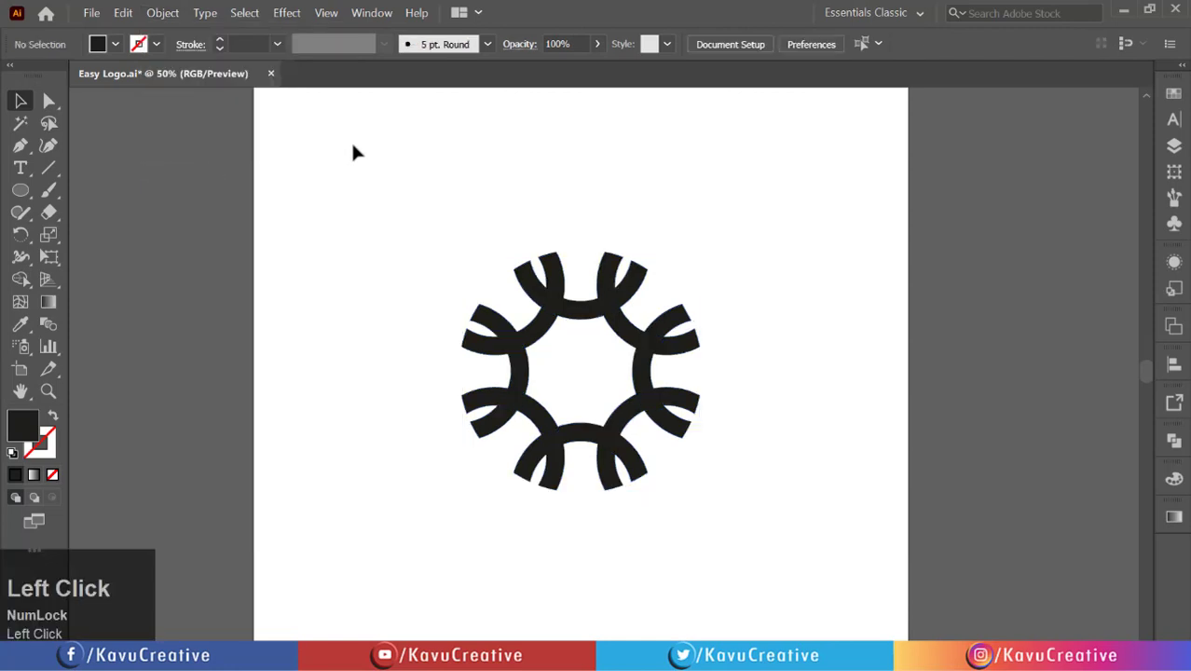
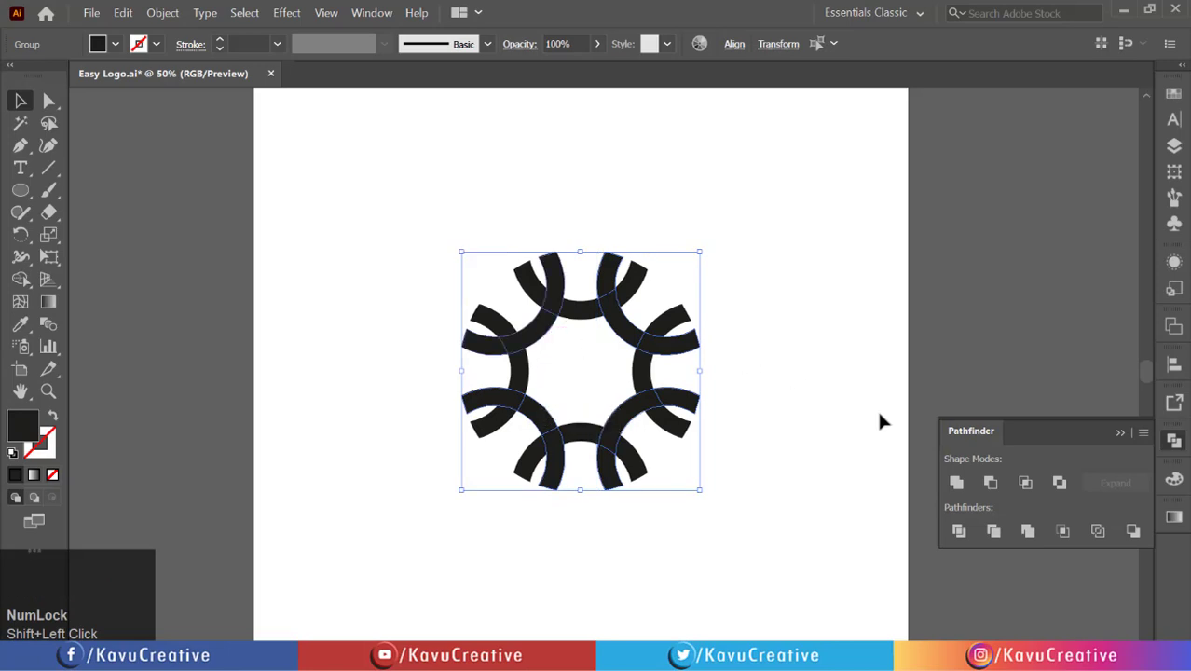
# Colour the four main arcs yellow and the diagonal arcs dark grey, then deselect the logo
pyautogui.click(953, 477)
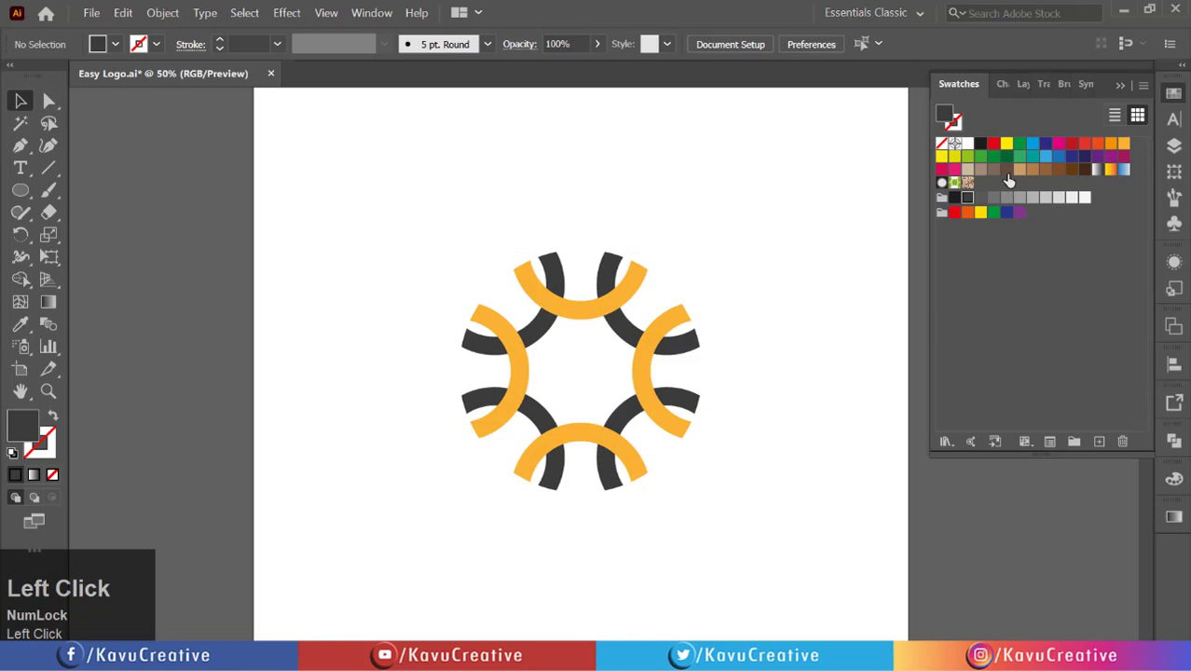
pyautogui.click(1132, 86)
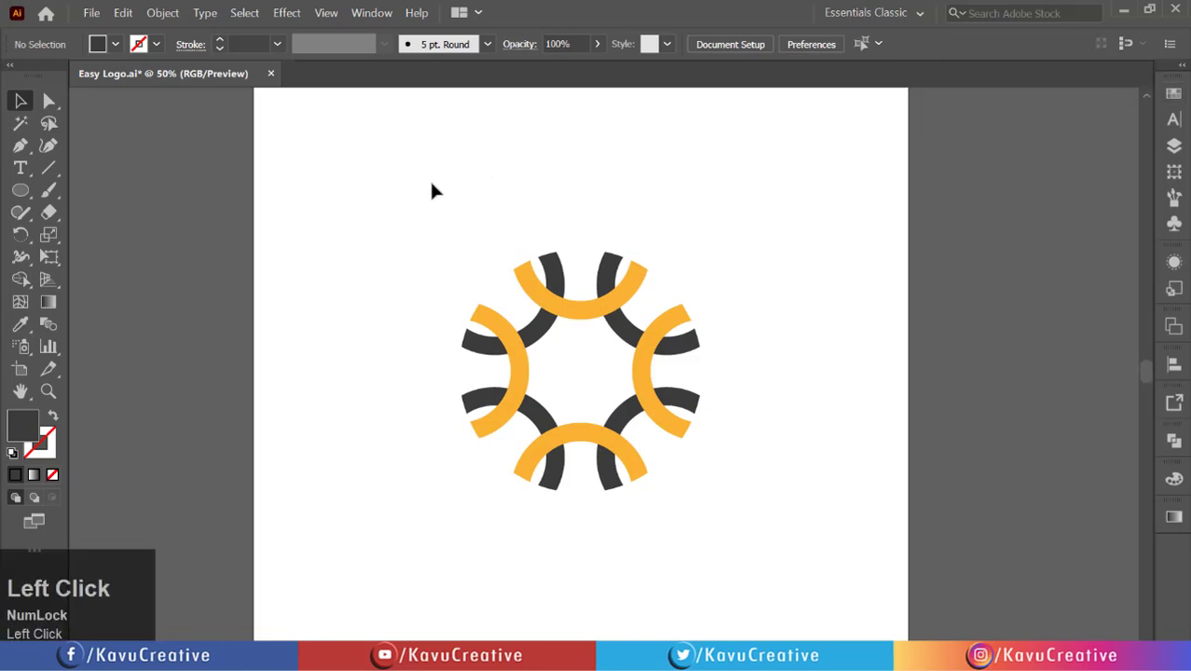
pyautogui.rightClick(712, 341)
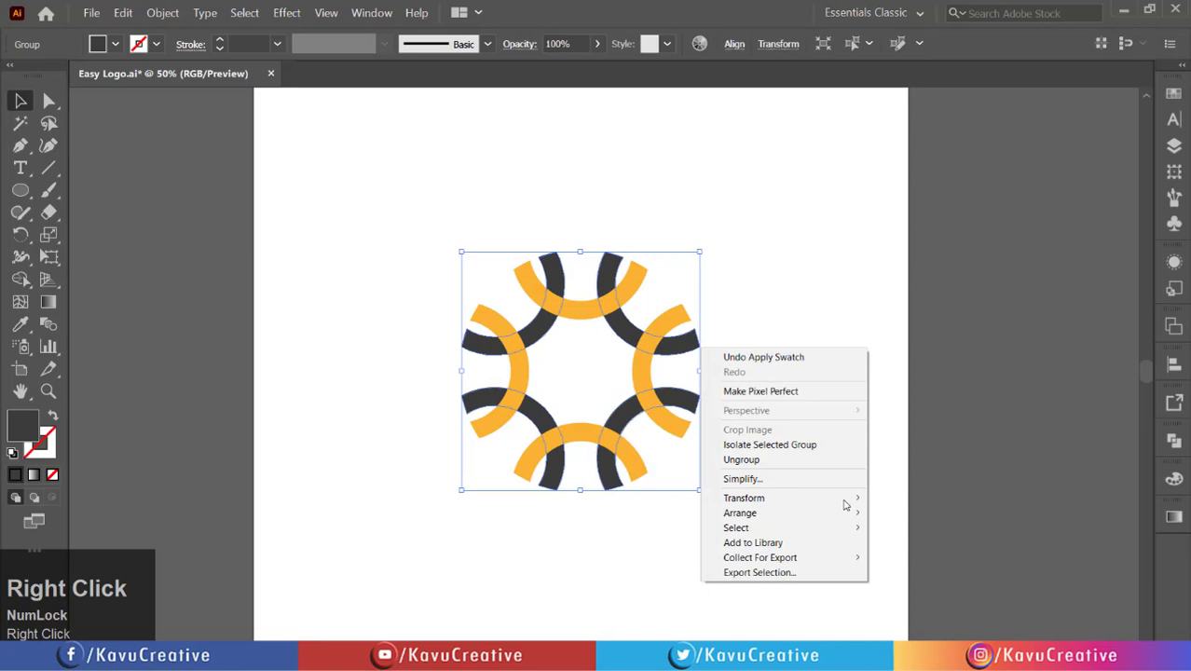
pyautogui.click(793, 259)
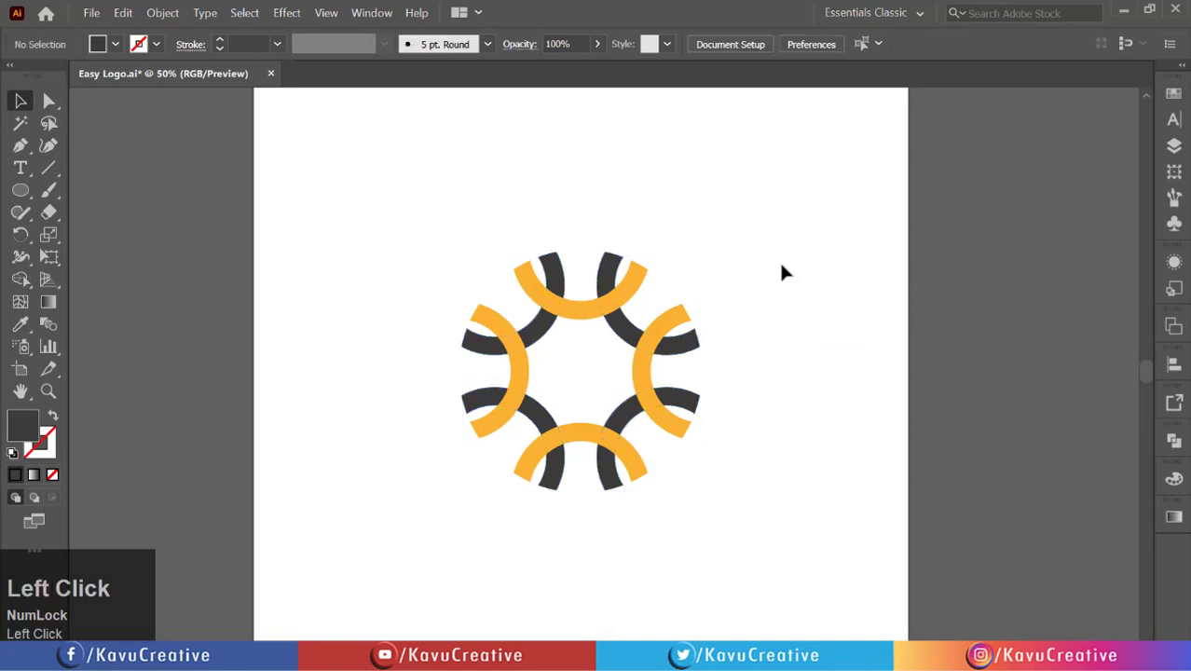